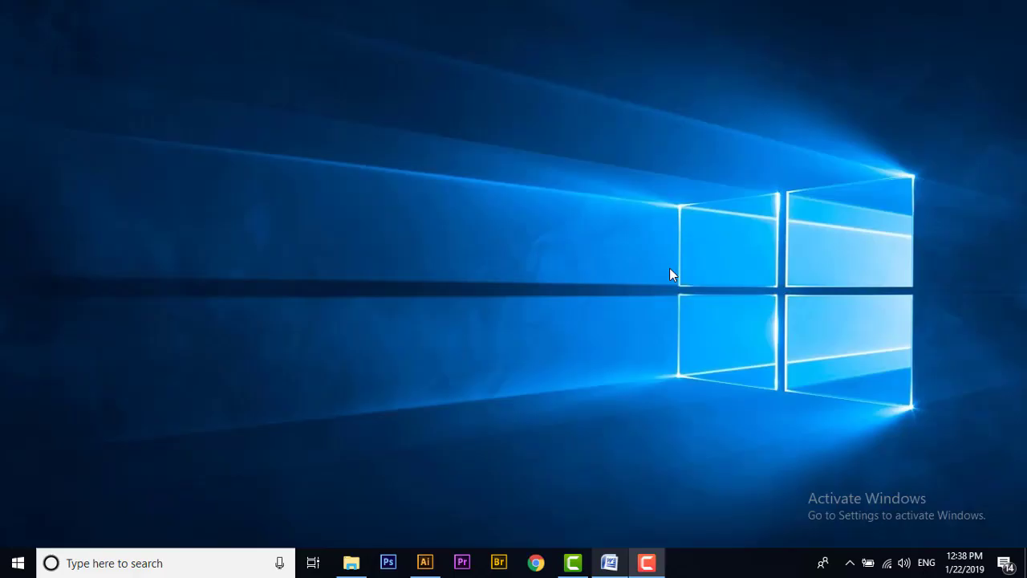
Launch Microsoft Word from the Windows taskbar.
click(545, 272)
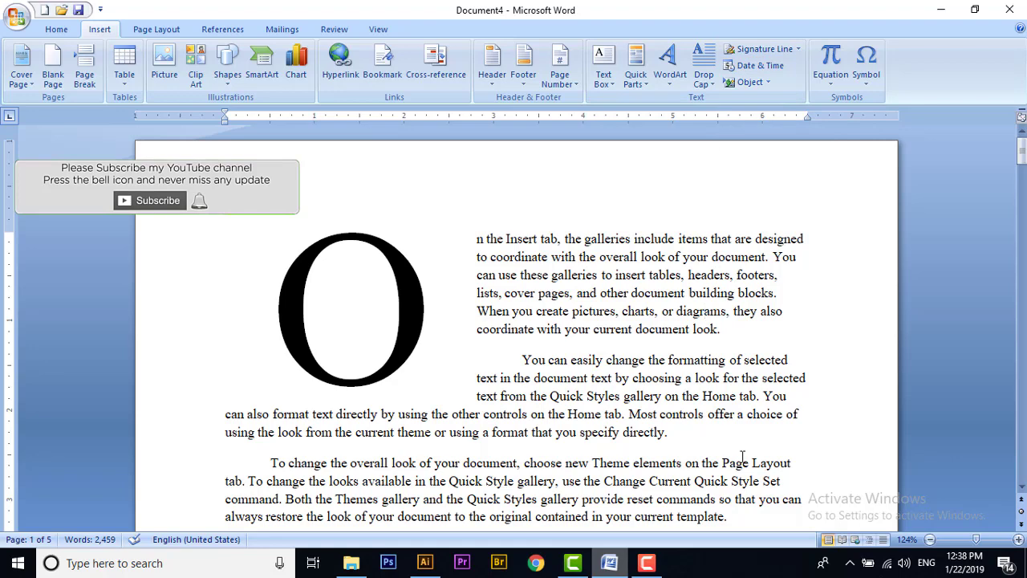
Start a new blank document with Ctrl+N and show the Insert commands.
key(ctrl+Num_Lock)
key(ctrl+n)
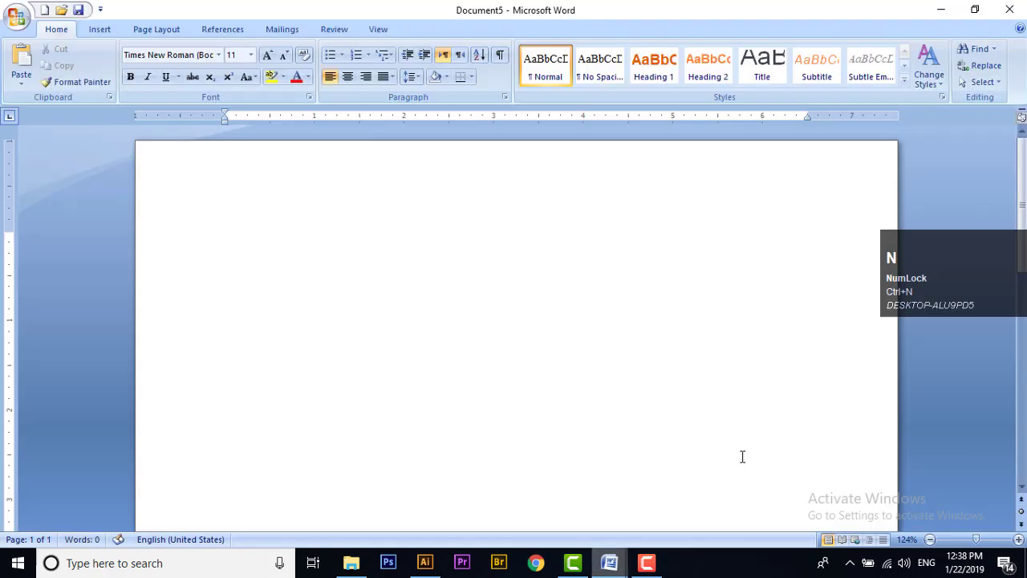
click(108, 23)
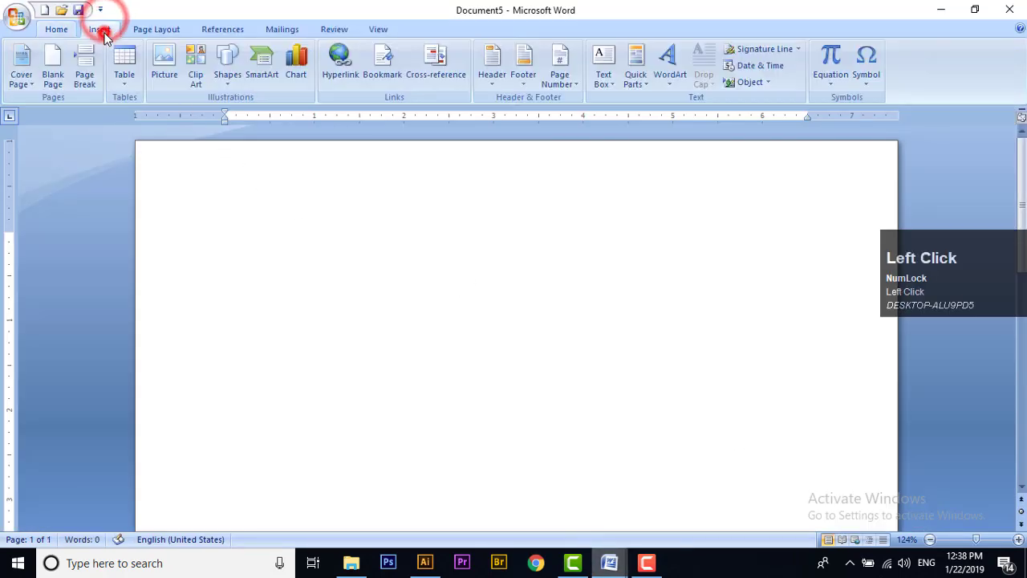
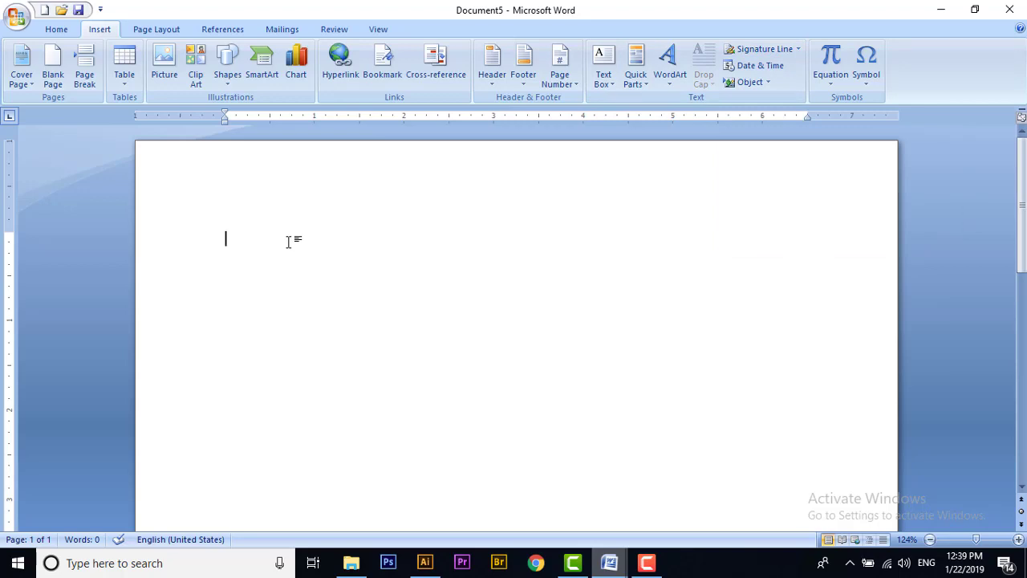
Generate sample paragraphs with =rand(20) and move to the end for the signature line.
key(shift+=)
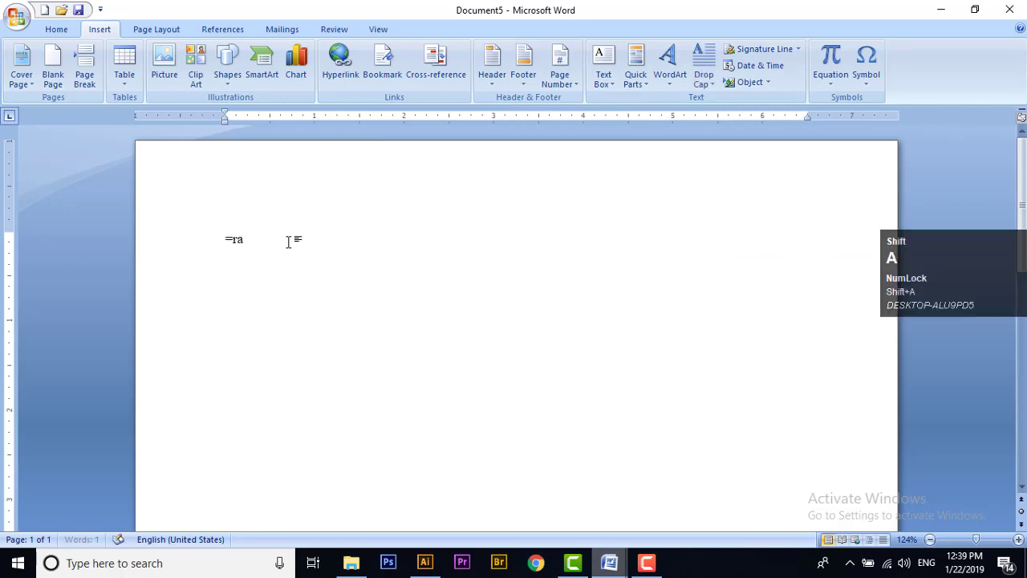
key(9)
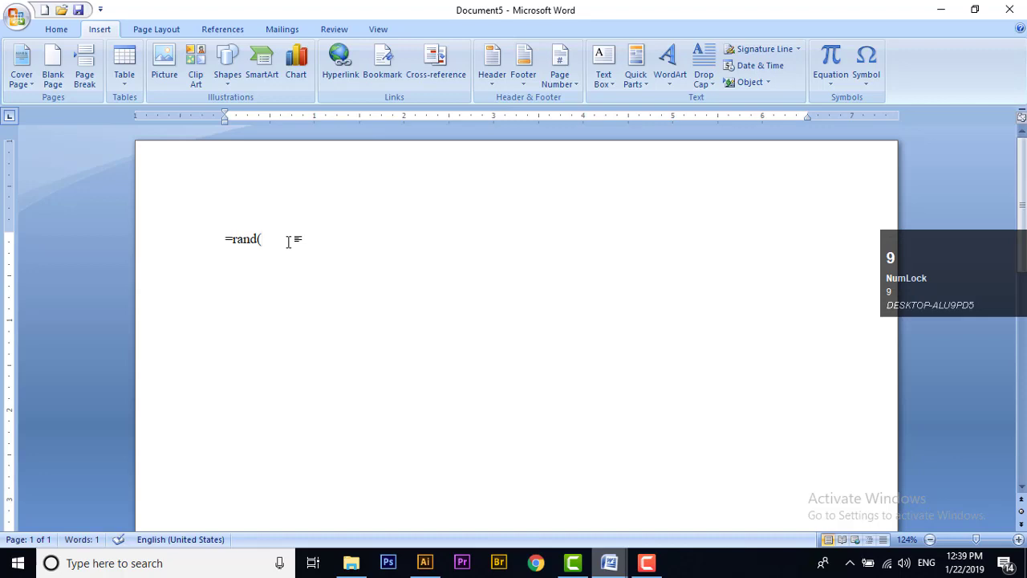
text(20)
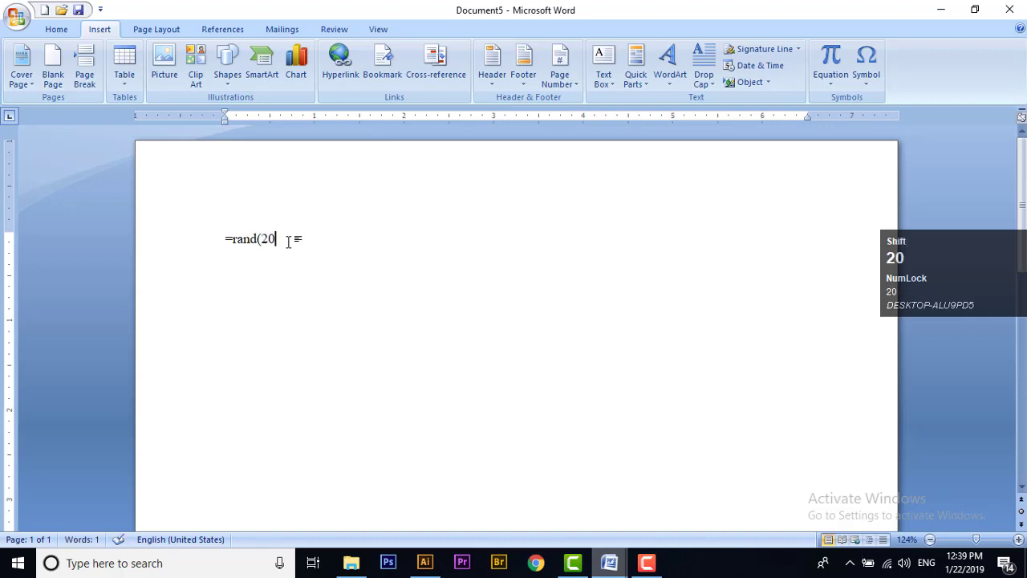
key(shift+0)
key(Return)
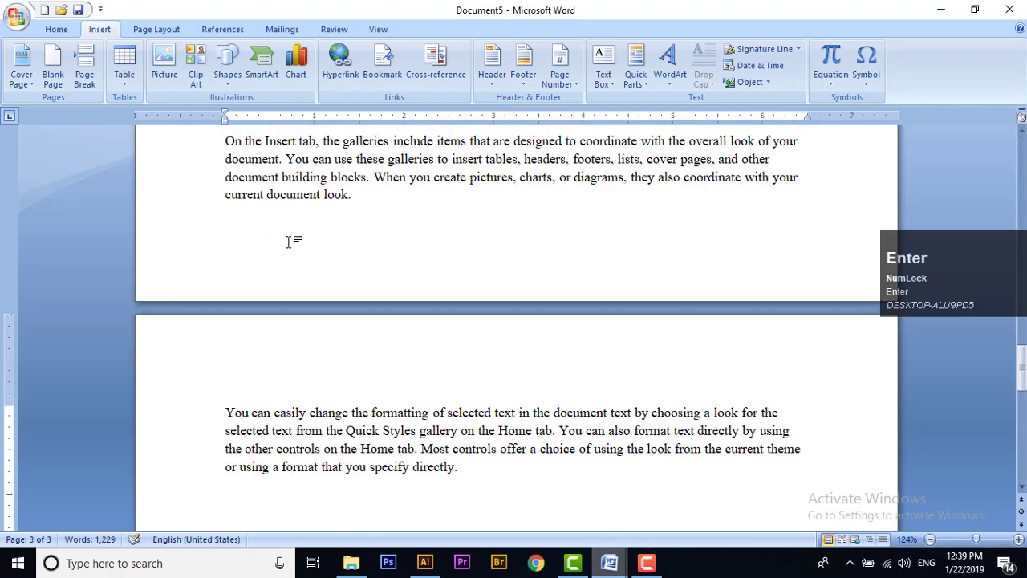
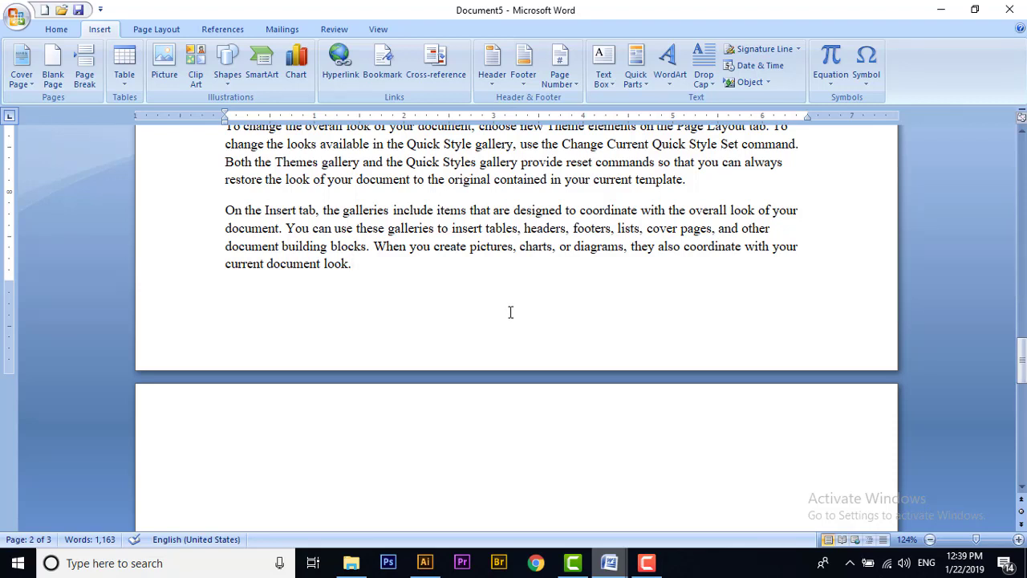
drag(778, 55, 599, 127)
Enter the signer's name Masood in Signature Setup.
key(ctrl+shift+d)
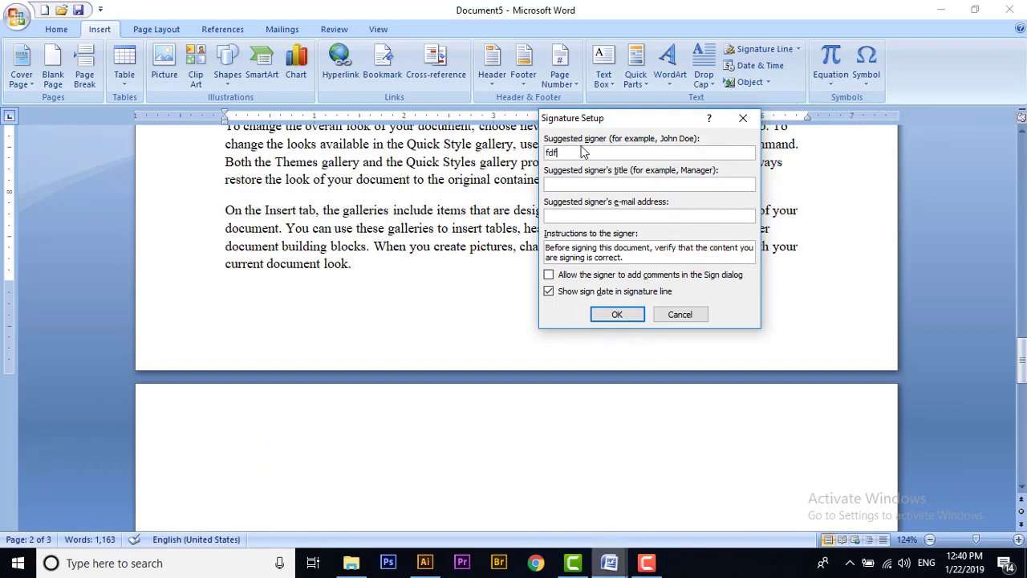
drag(570, 147, 528, 195)
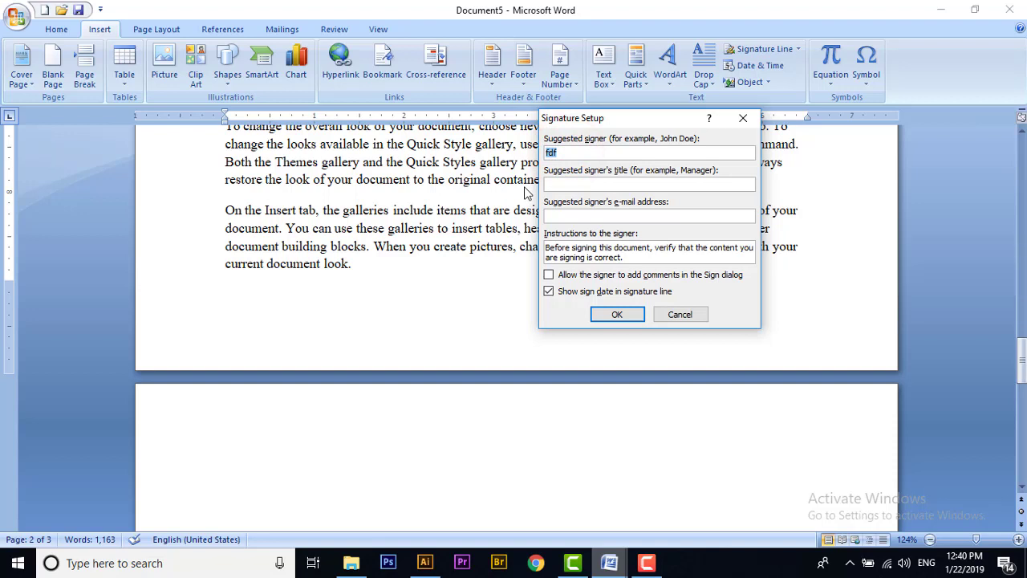
key(shift+BackSpace)
text(asood)
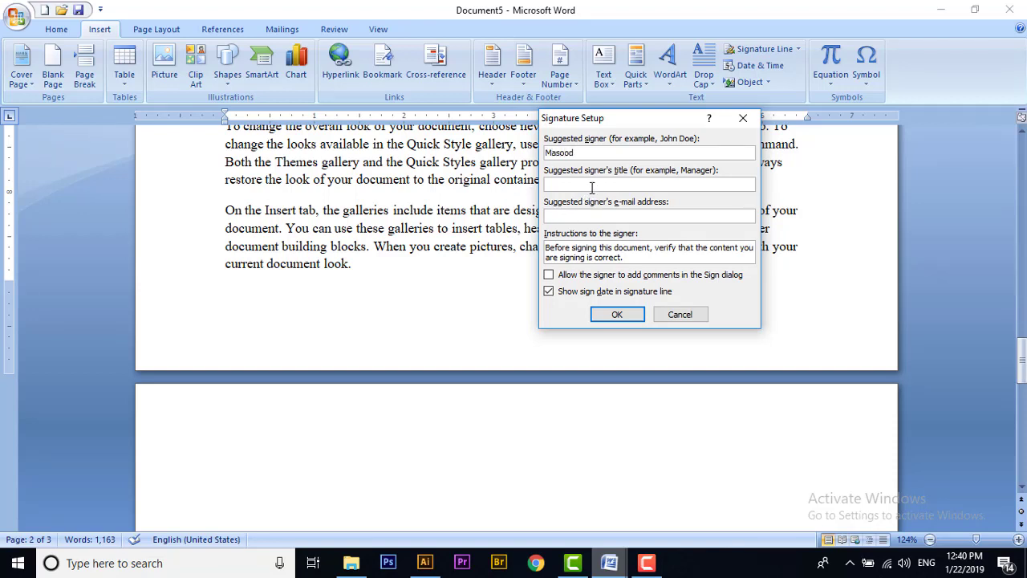
click(595, 182)
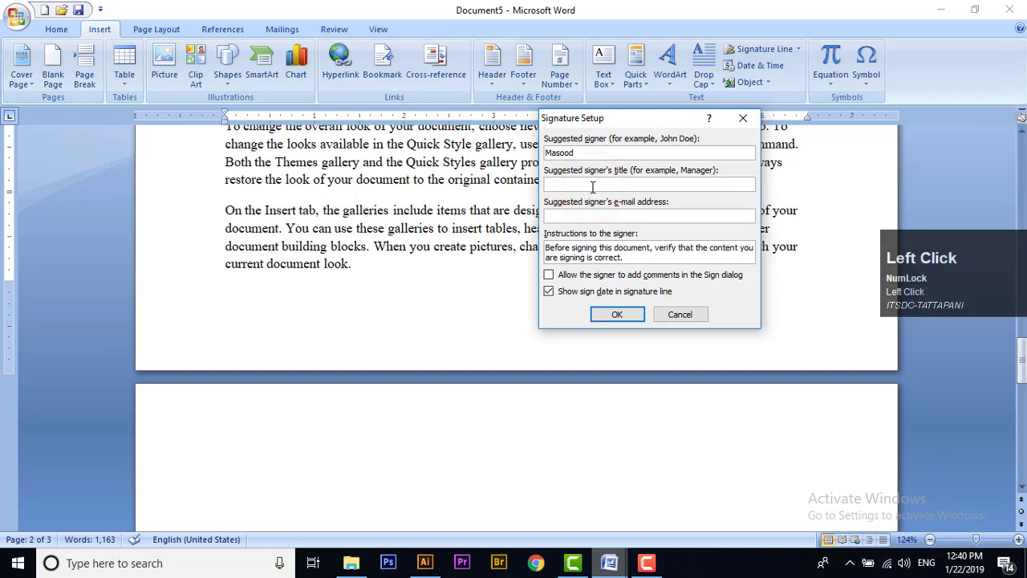
Enter Principal as the signer's title.
key(shift+p)
text(ri)
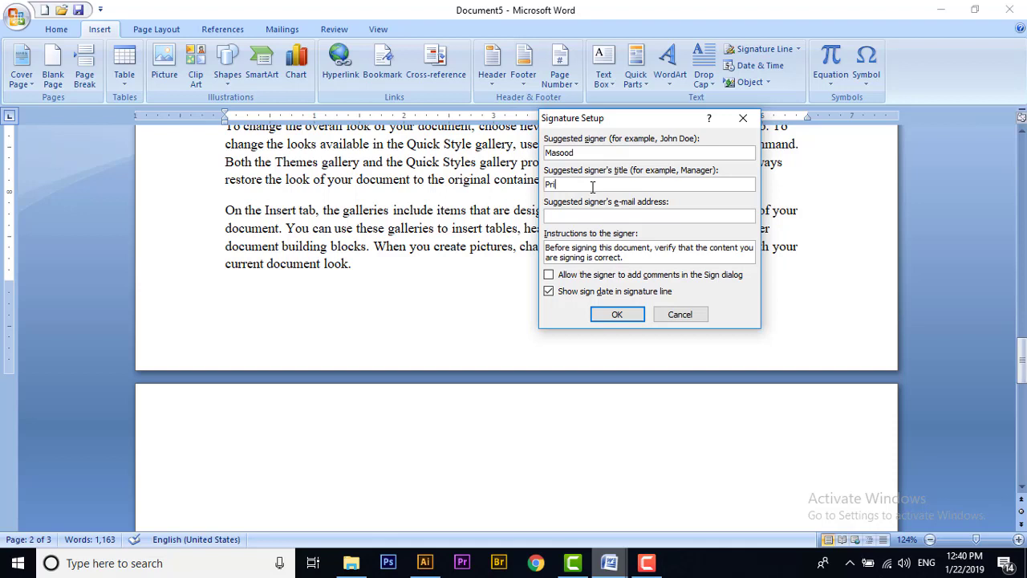
text(c)
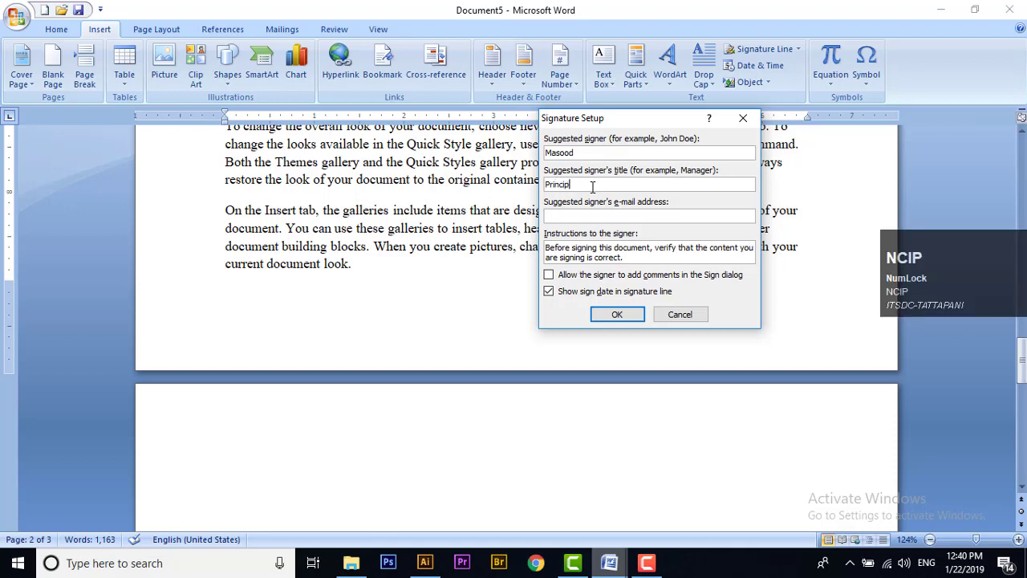
text(ipa)
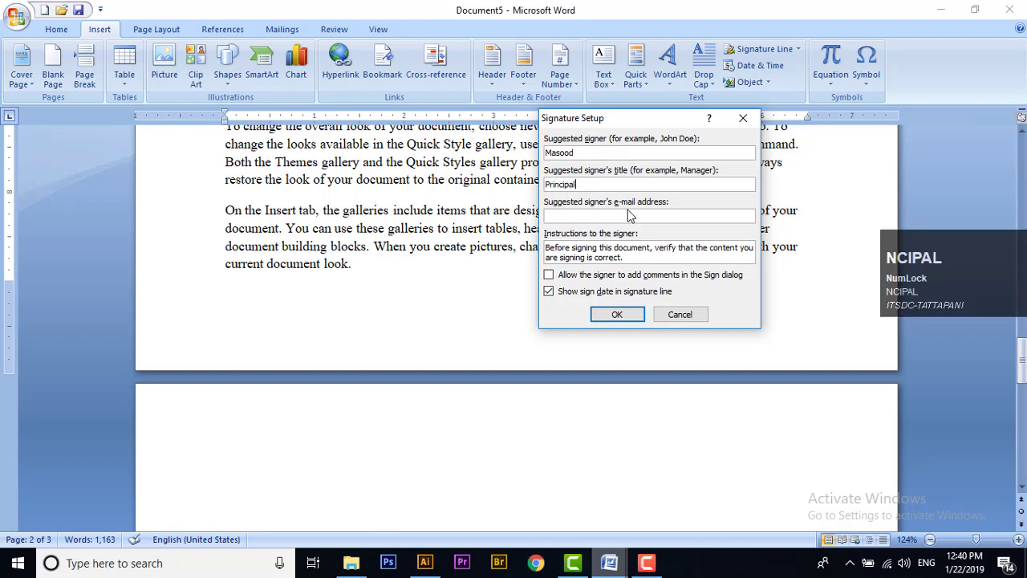
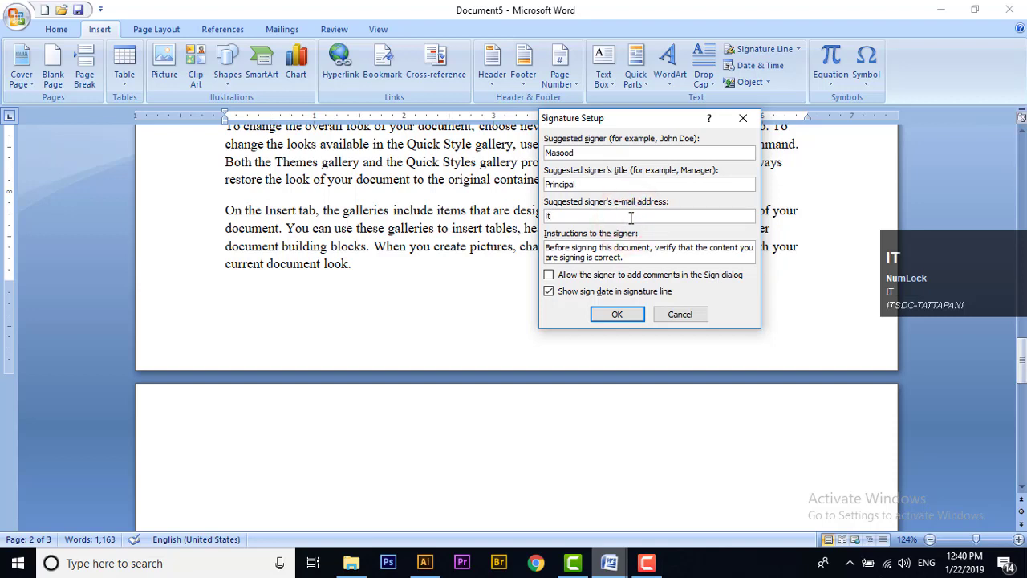
text(t)
text(dcmasoo)
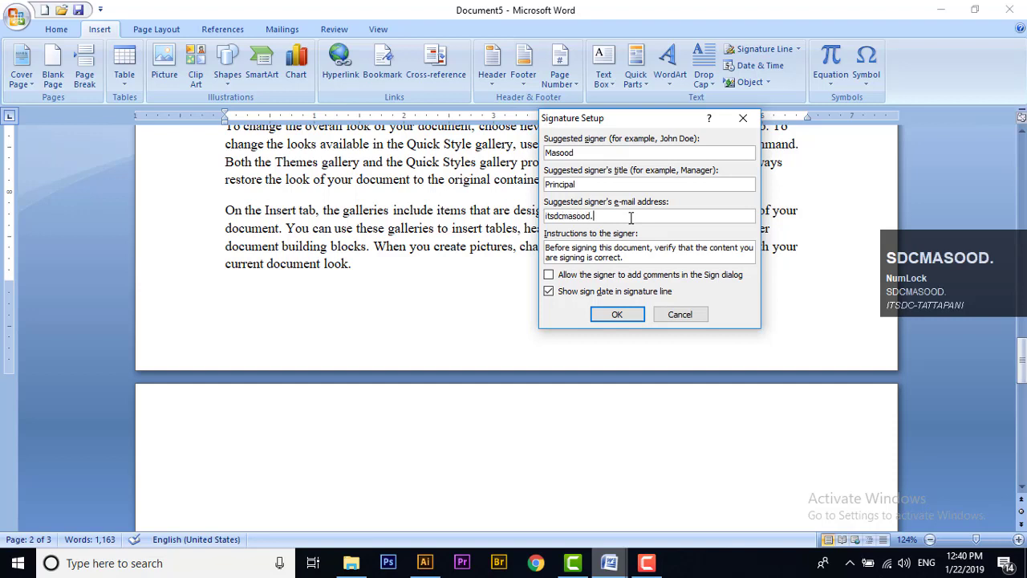
text(D.786)
key(shift+2)
text(gmai)
text(l.co)
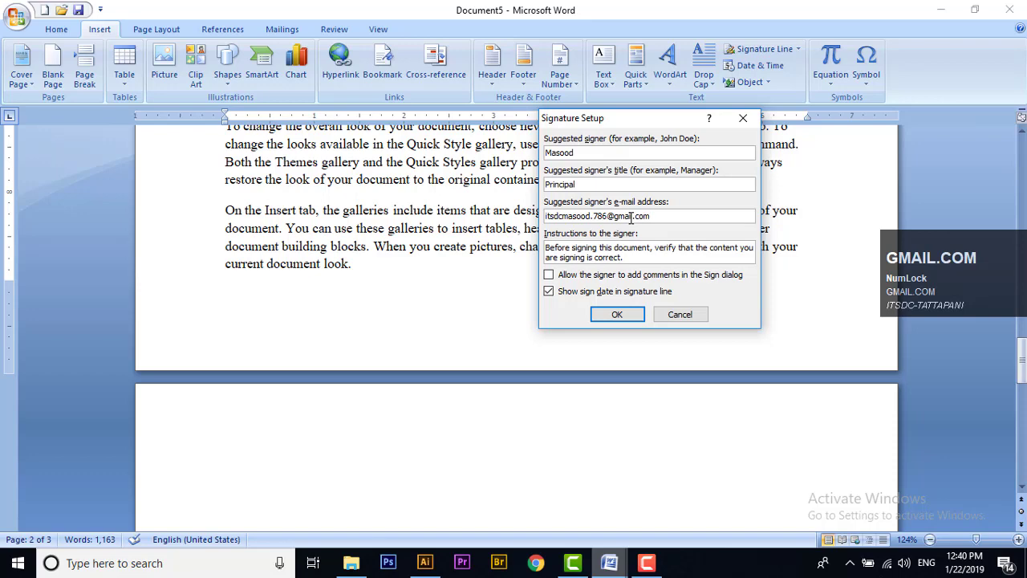
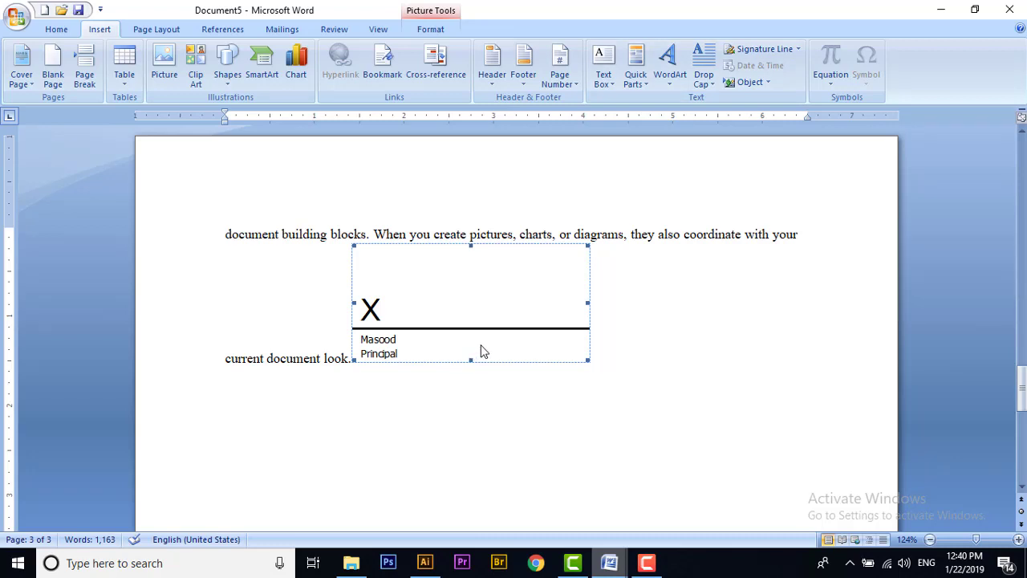
Position the signature line below the last paragraph on the right via Picture Tools Format.
click(439, 32)
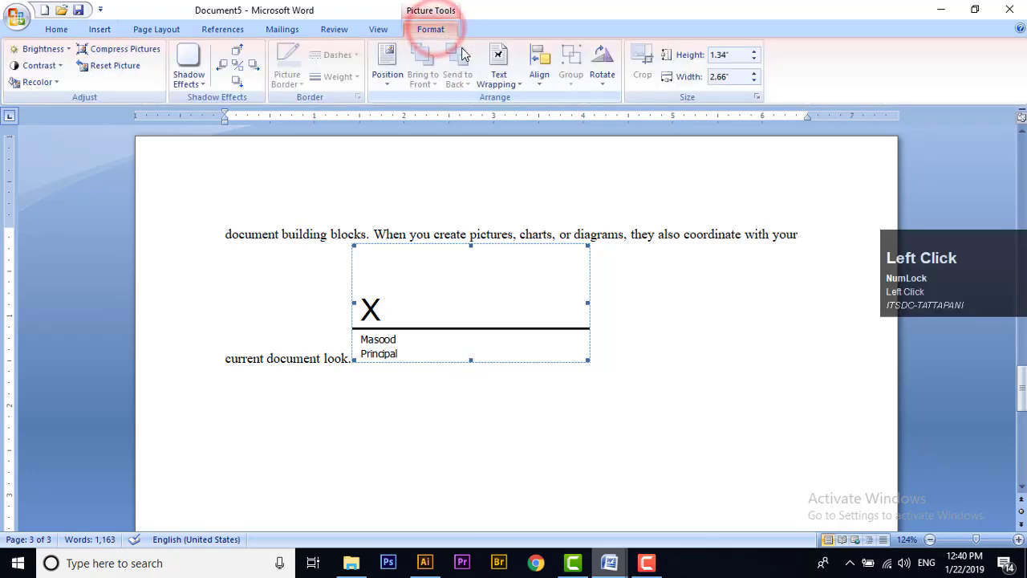
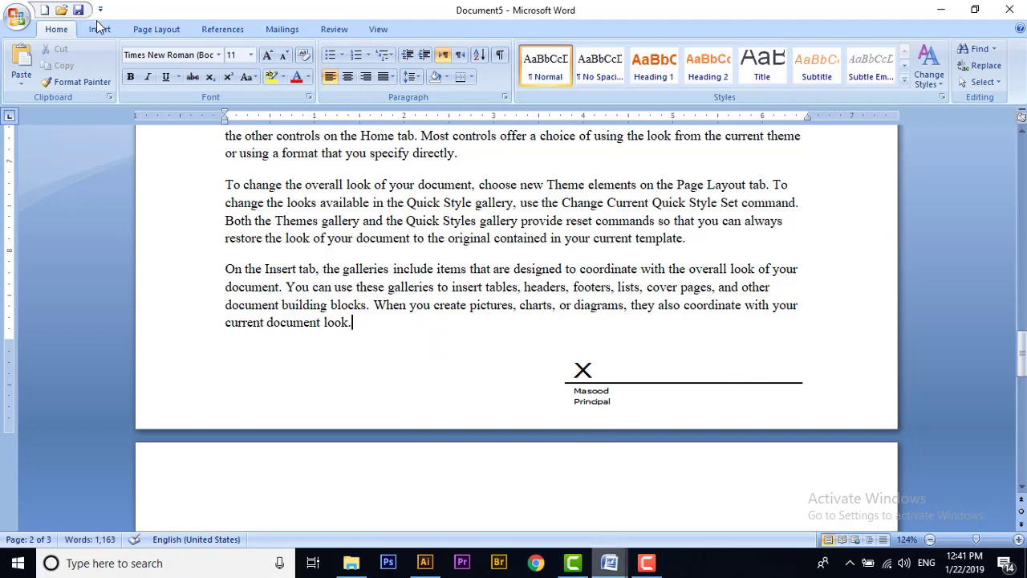
Show the Insert commands again at the top of page 1.
click(99, 36)
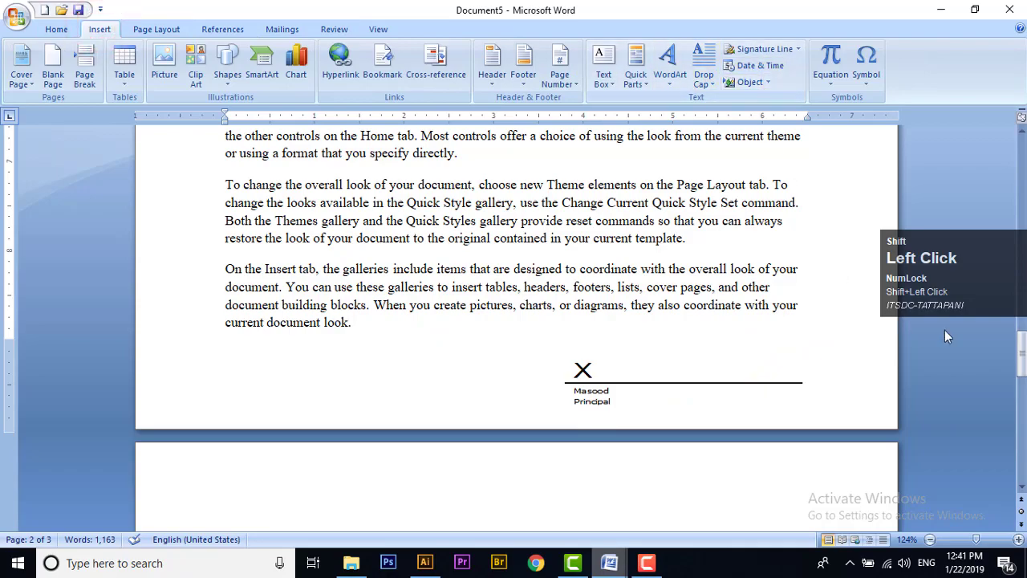
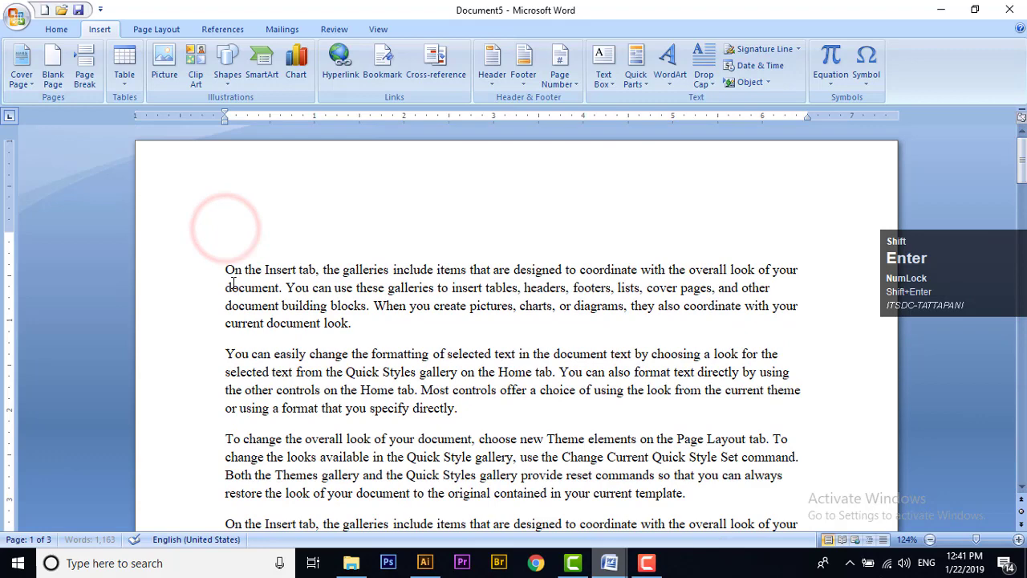
Insert the long date Tuesday, January 22, 2019 on the top line, followed by a space.
key(shift+Up)
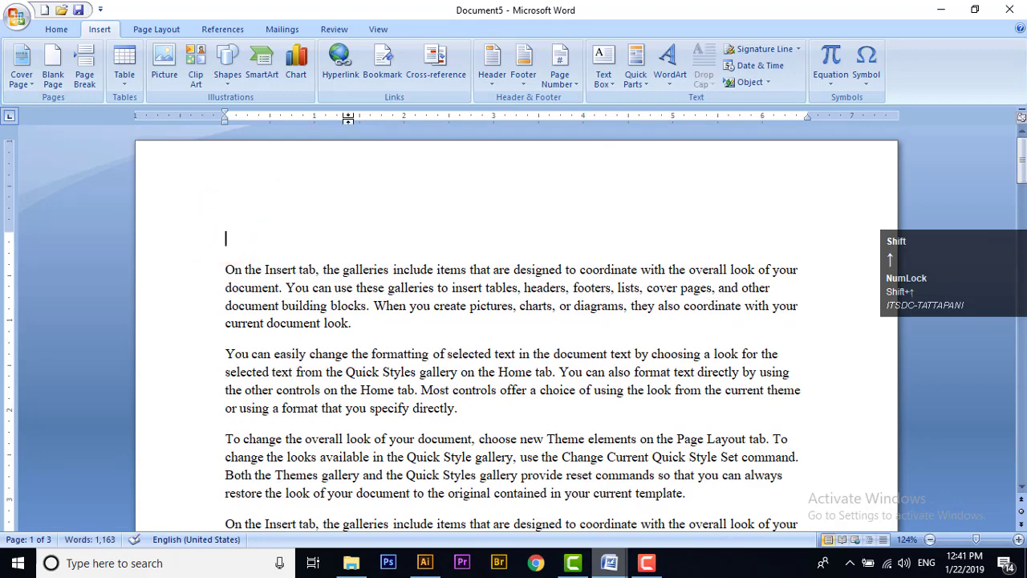
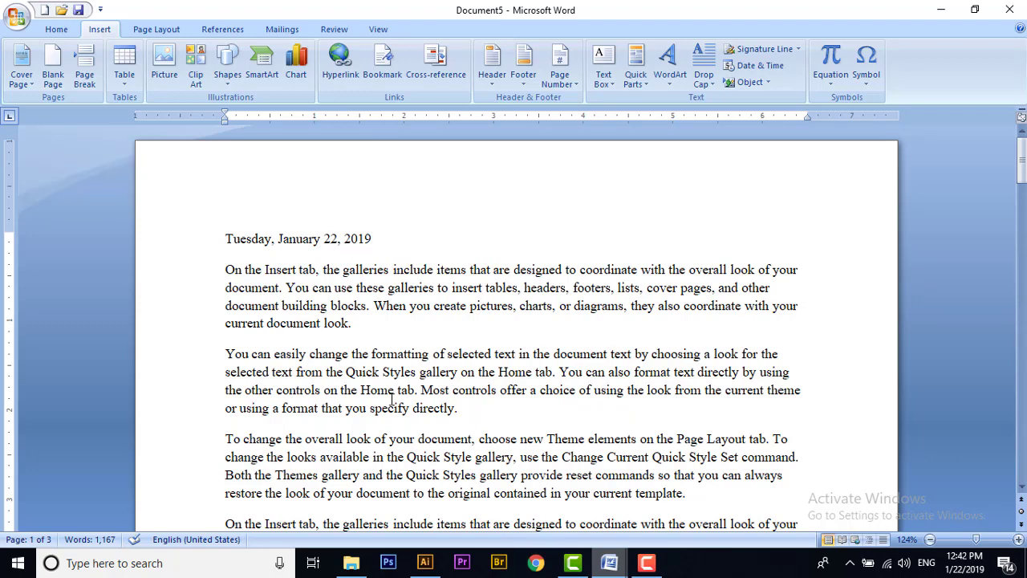
key(shift+space)
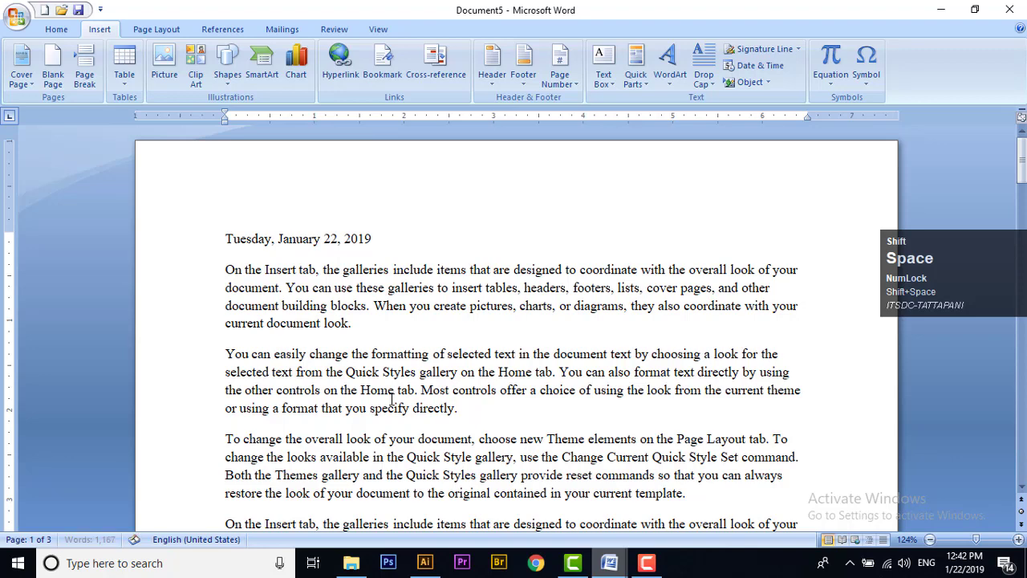
Insert the current time 12:42:21 PM with seconds after the date.
click(773, 69)
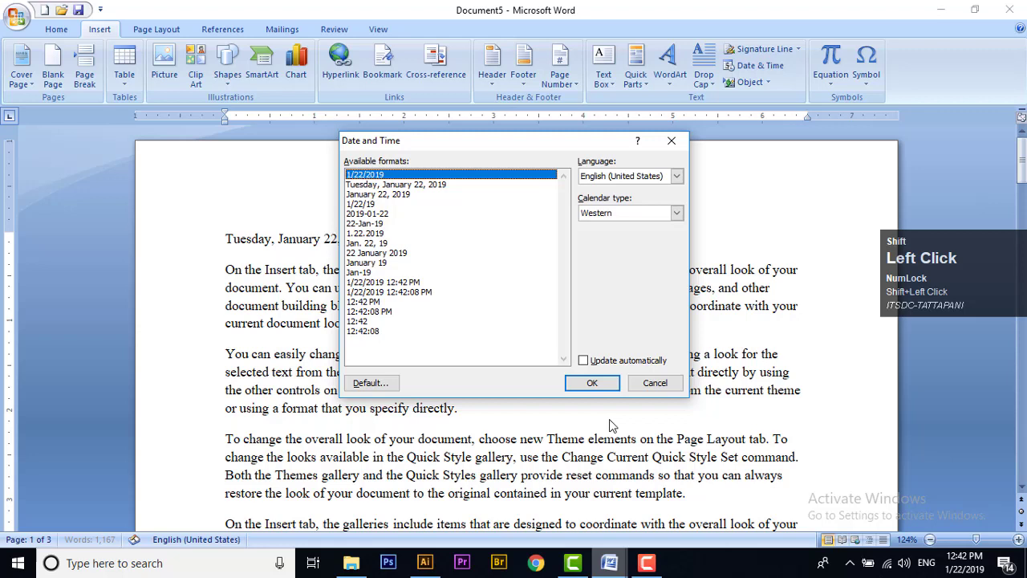
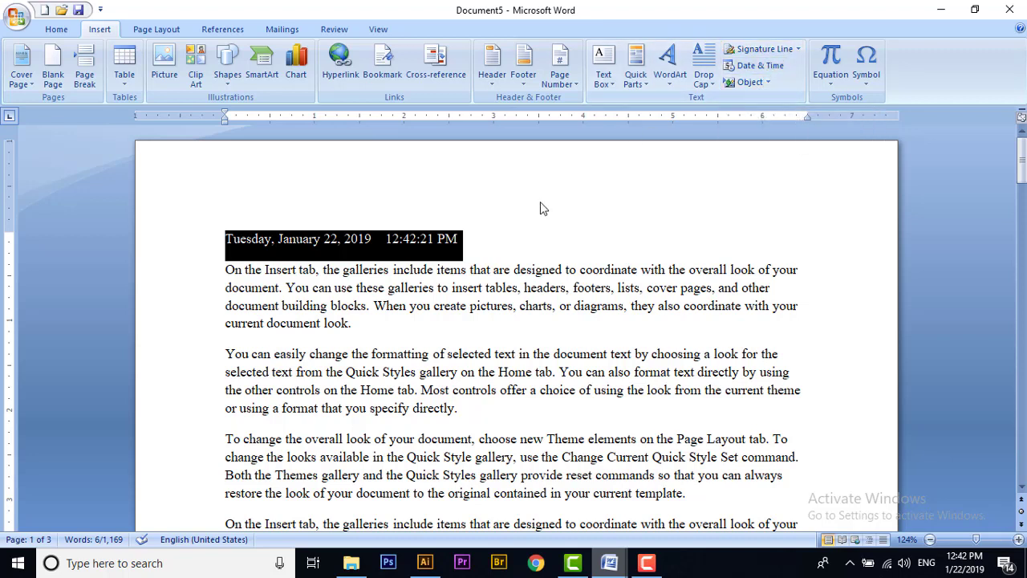
key(ctrl+shift+Num_Lock)
Start a new blank document and choose WordPad Document in the Object dialog.
key(ctrl+n)
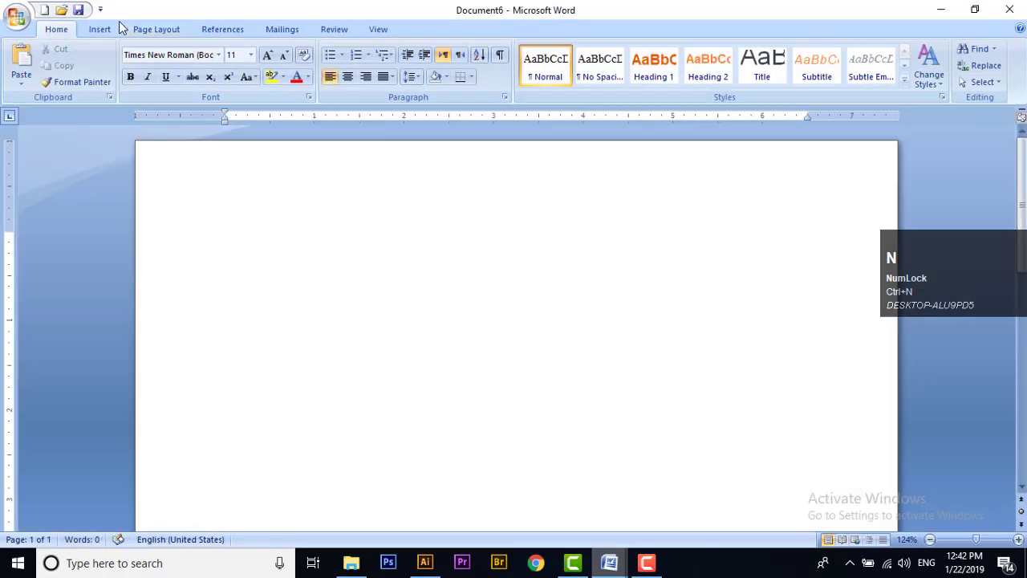
double_click(96, 37)
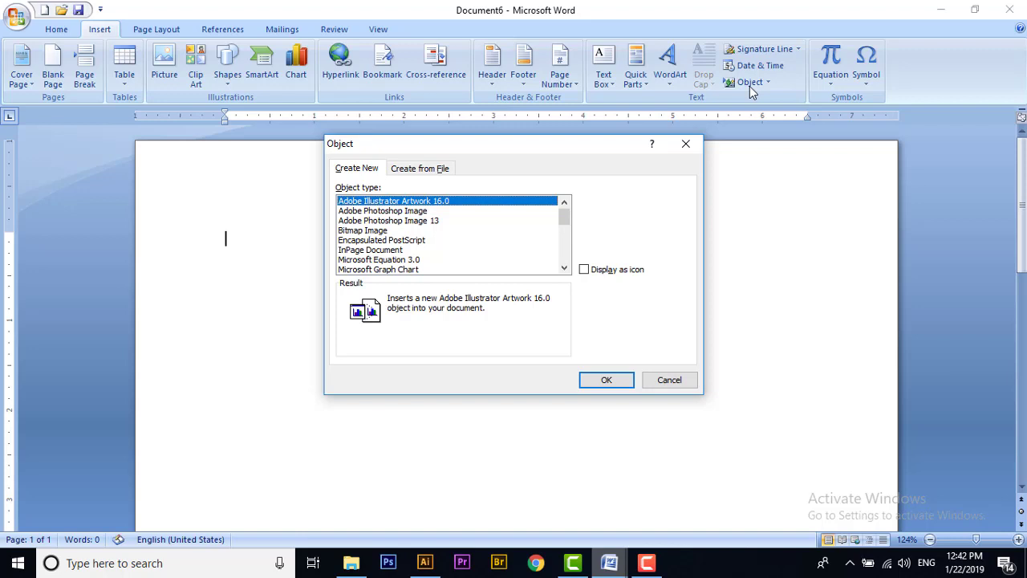
key(F9)
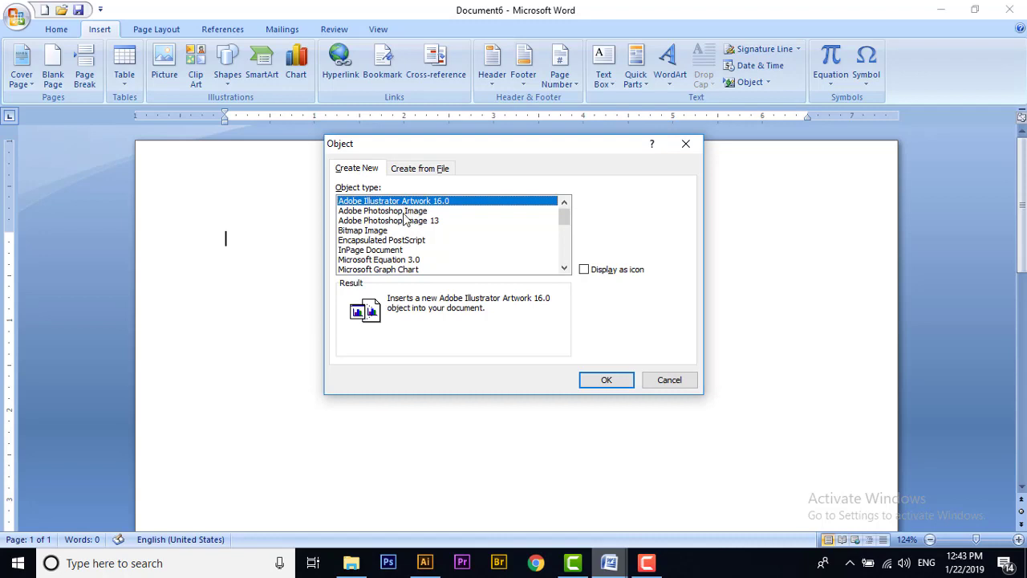
Confirm the Object dialog to embed an empty WordPad document.
drag(571, 226, 386, 281)
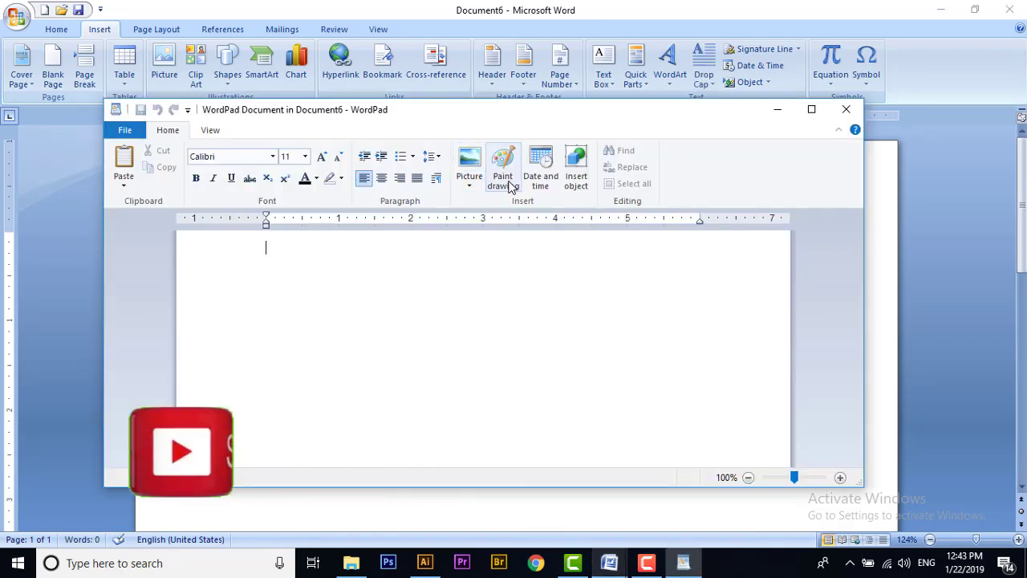
Insert a new Paint drawing into the embedded WordPad document.
click(513, 170)
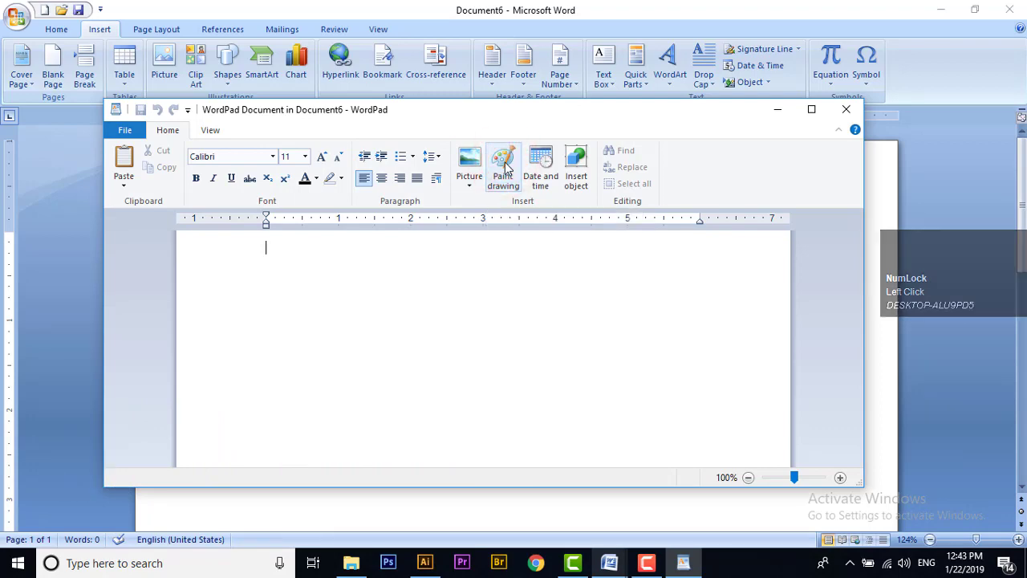
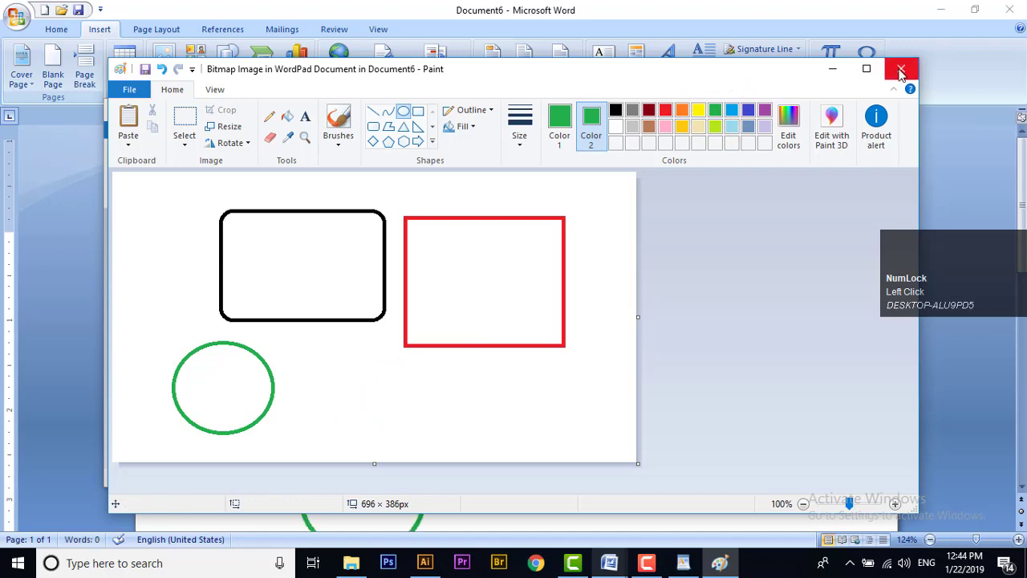
Close Paint so the black, red and green shapes return into the WordPad document.
click(907, 76)
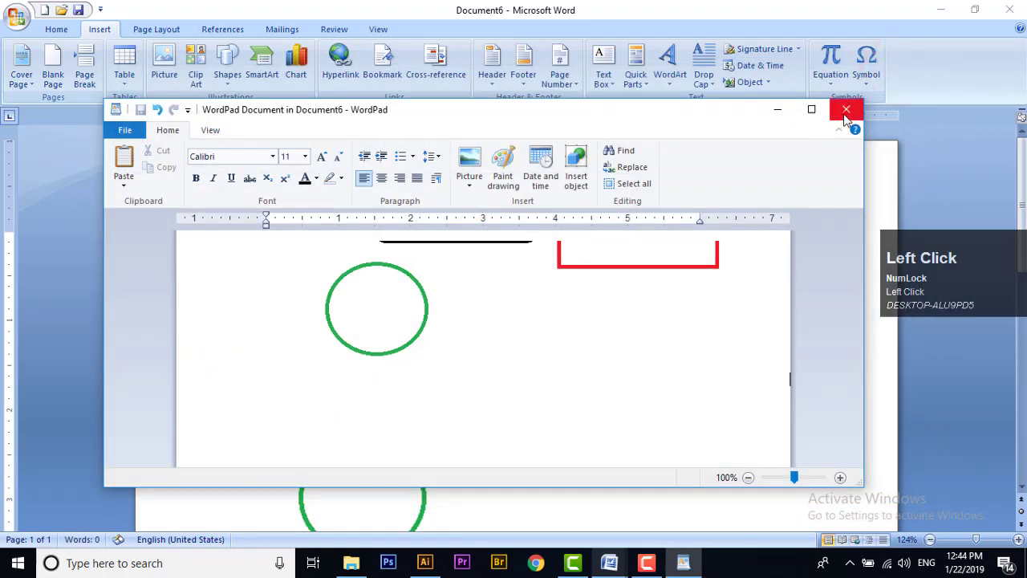
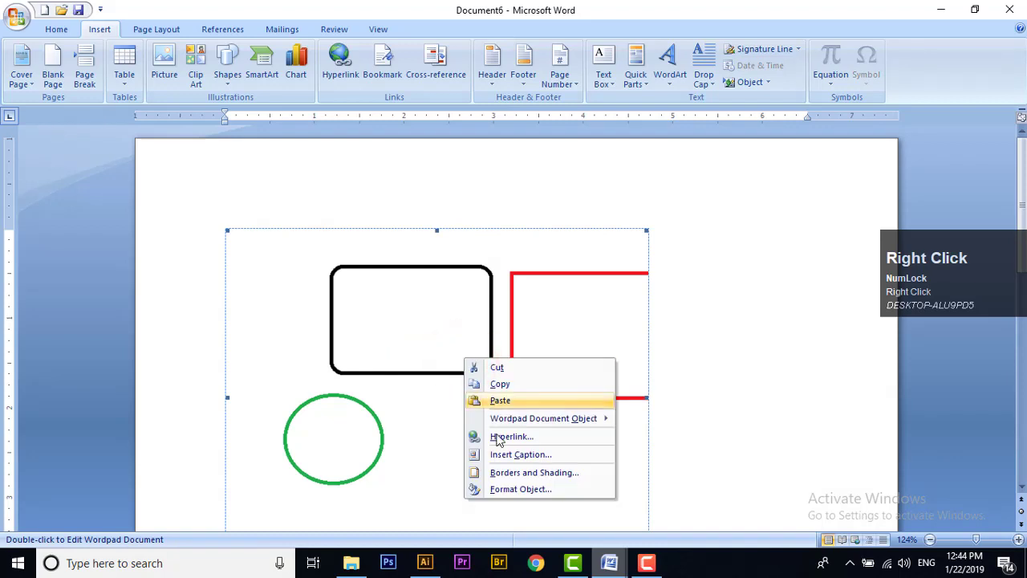
Bring up Format Object for the embedded shapes drawing to enlarge it.
click(481, 449)
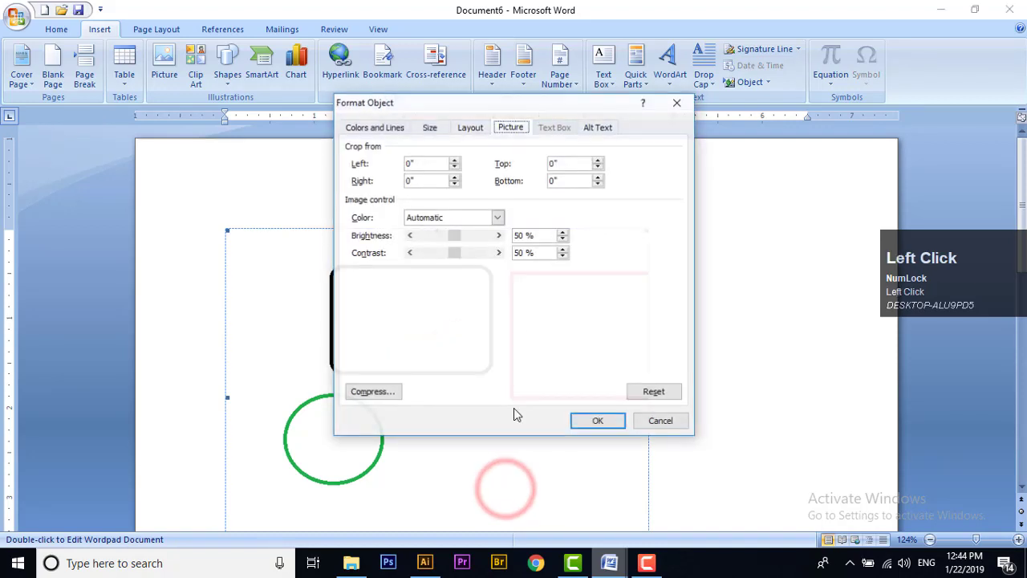
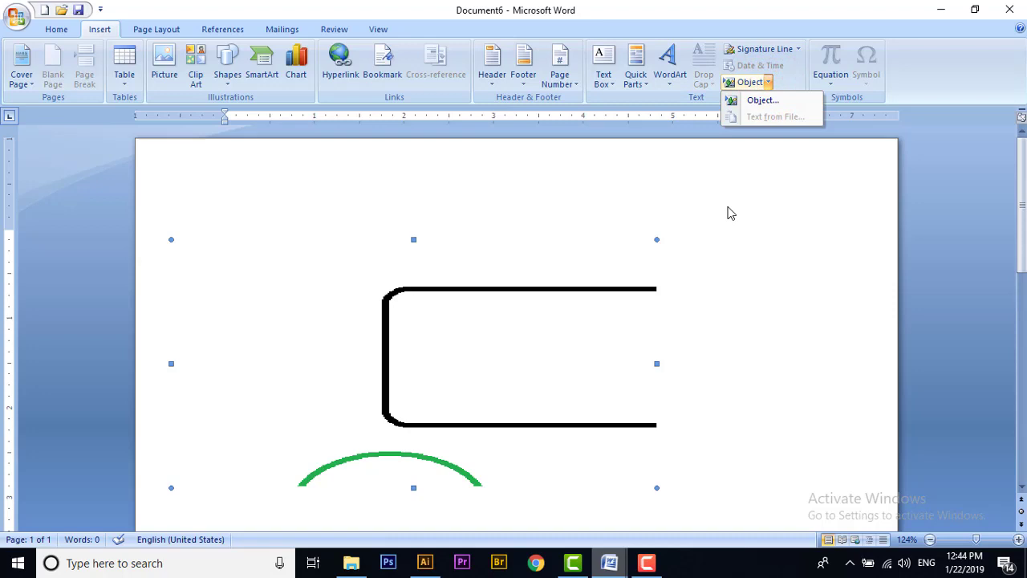
Start another new blank Word document and show its Insert commands.
double_click(742, 272)
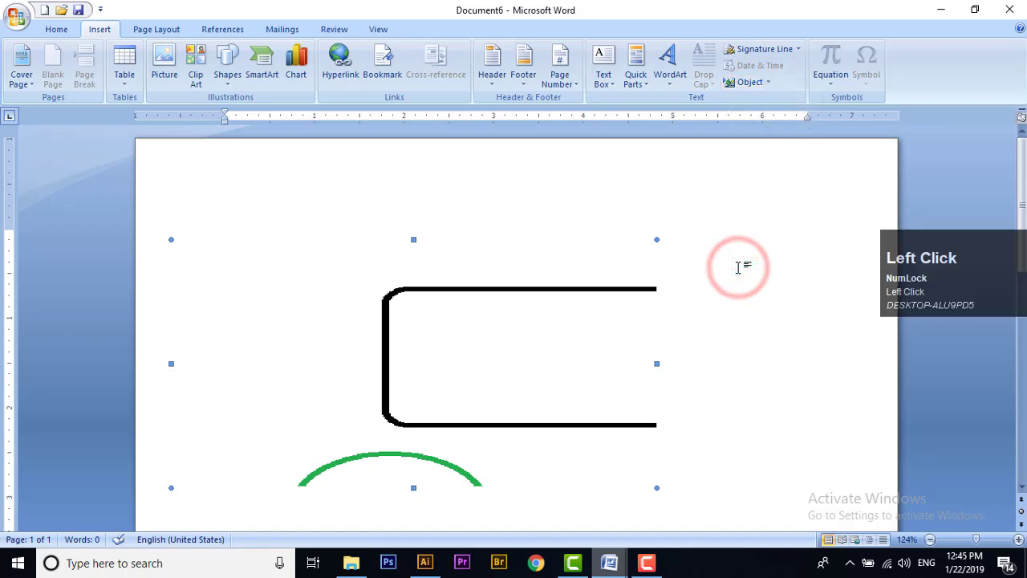
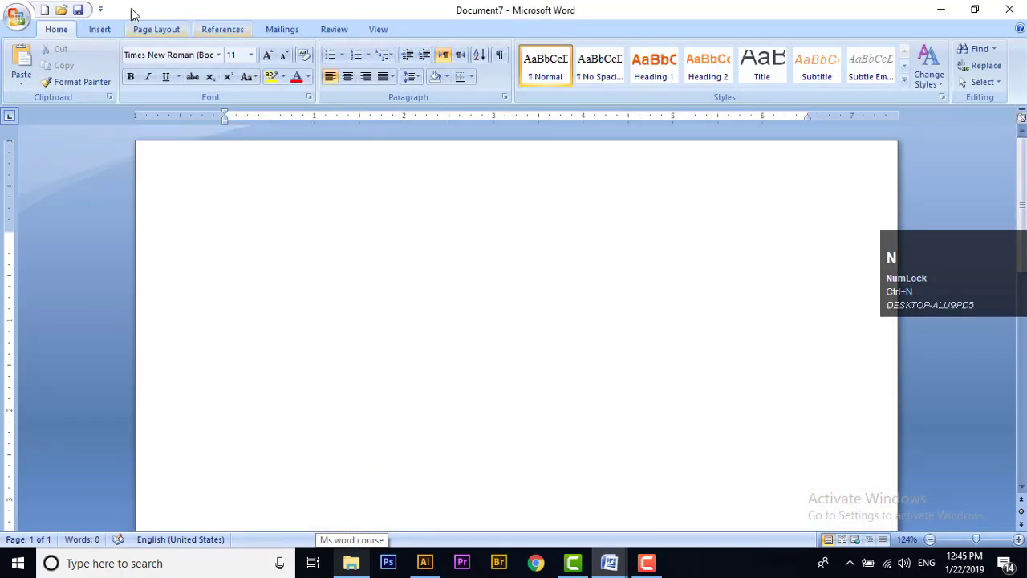
click(114, 40)
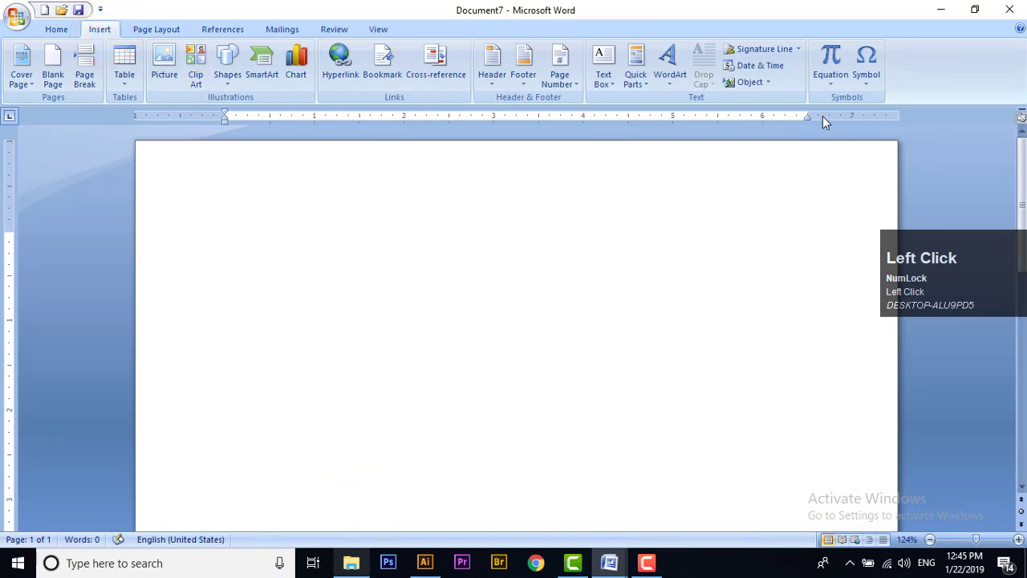